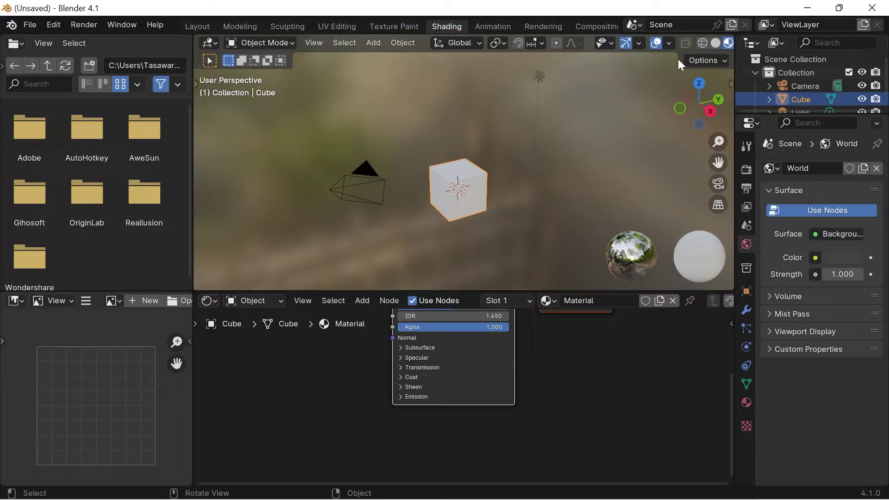
- Switch the viewport to Solid shading and back to Material Preview
click(716, 46)
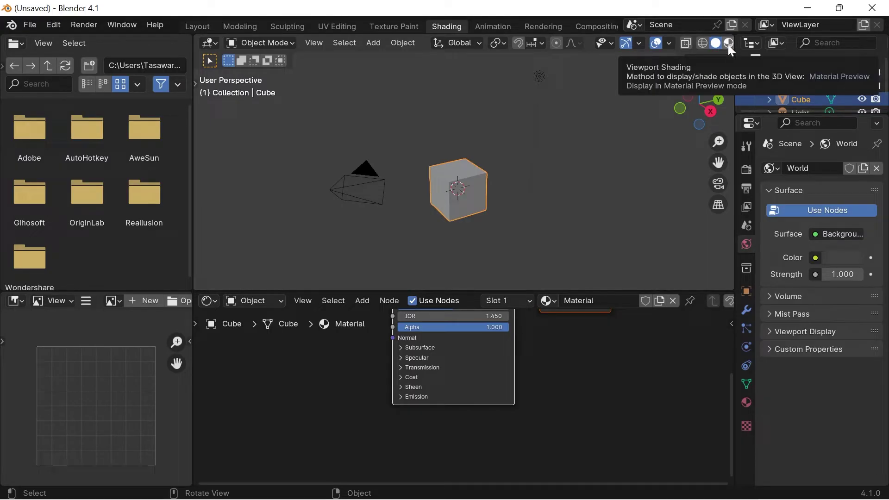
click(733, 47)
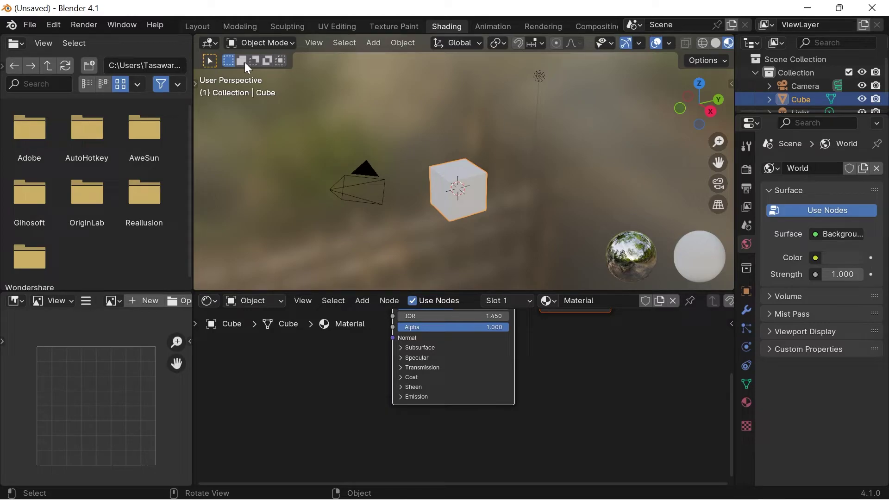
- Show and dismiss the top area's editor type list, then deselect the cube
click(219, 47)
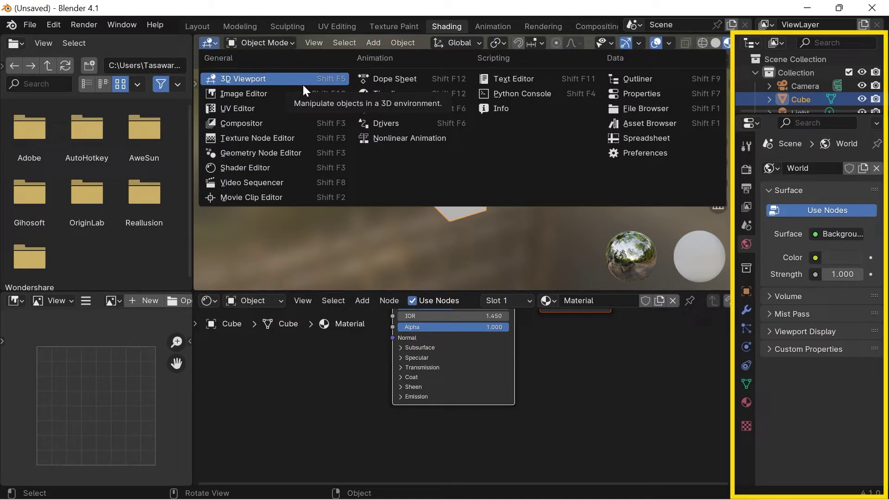
click(369, 242)
double_click(369, 242)
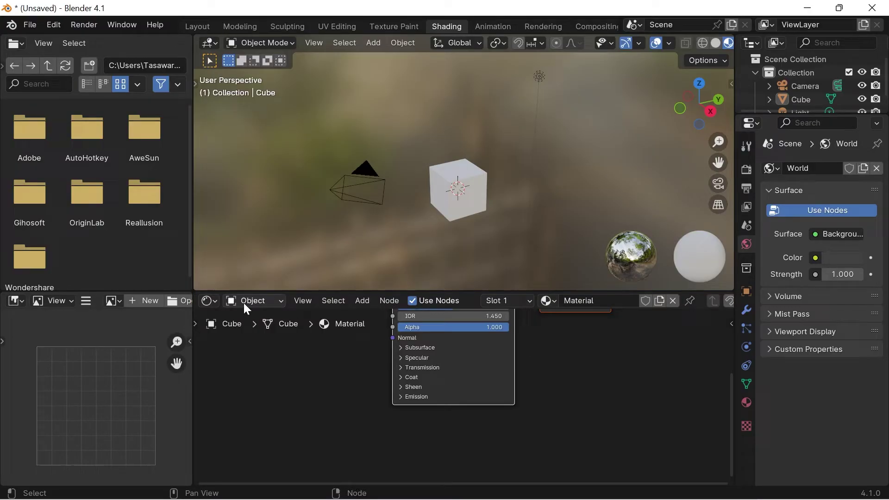
- Frame the shader editor so Principled BSDF and Material Output are centred and enlarged
click(218, 296)
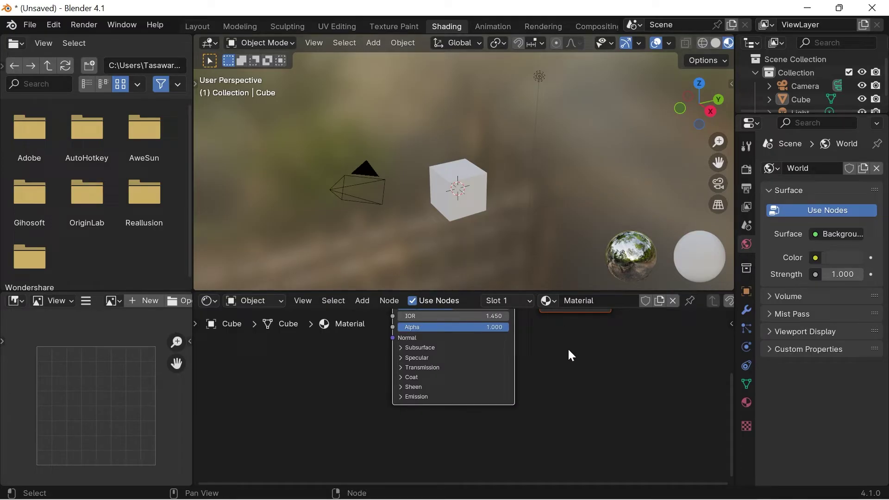
scroll(down, 3)
click(558, 356)
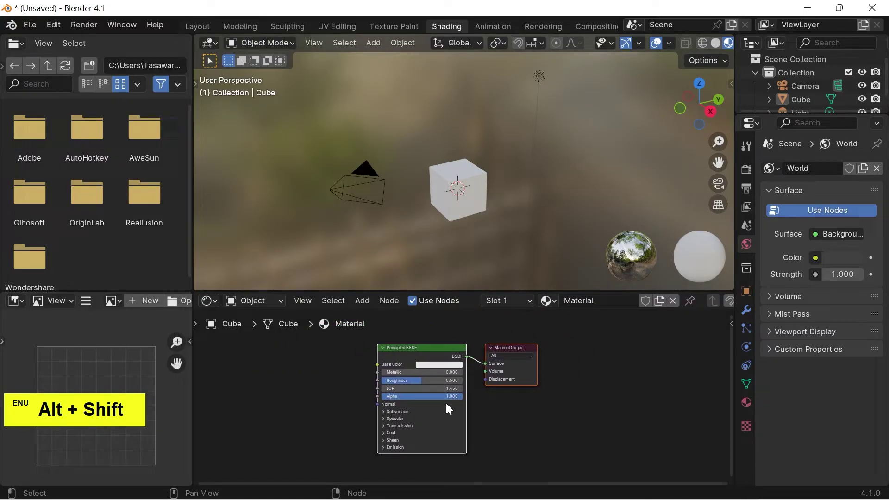
click(496, 379)
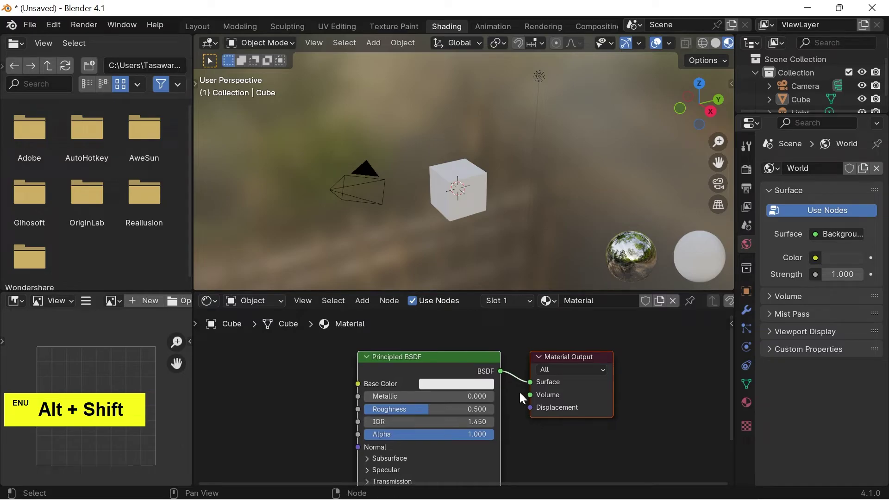
click(529, 399)
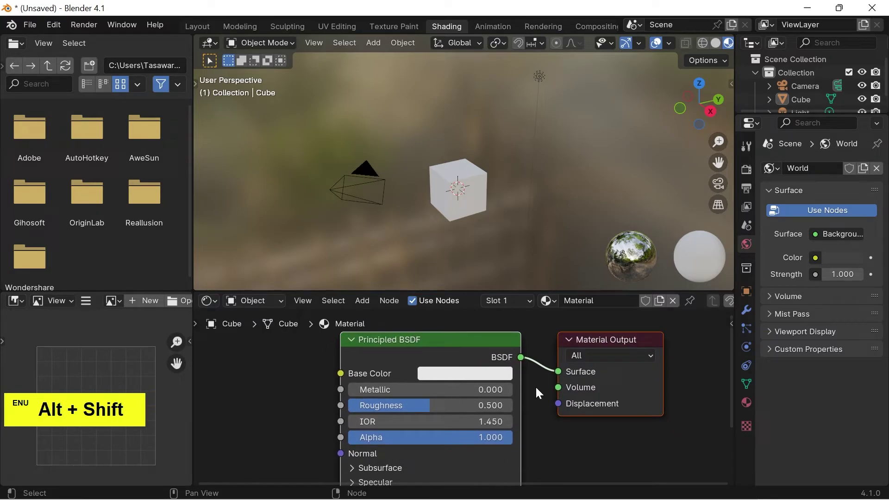
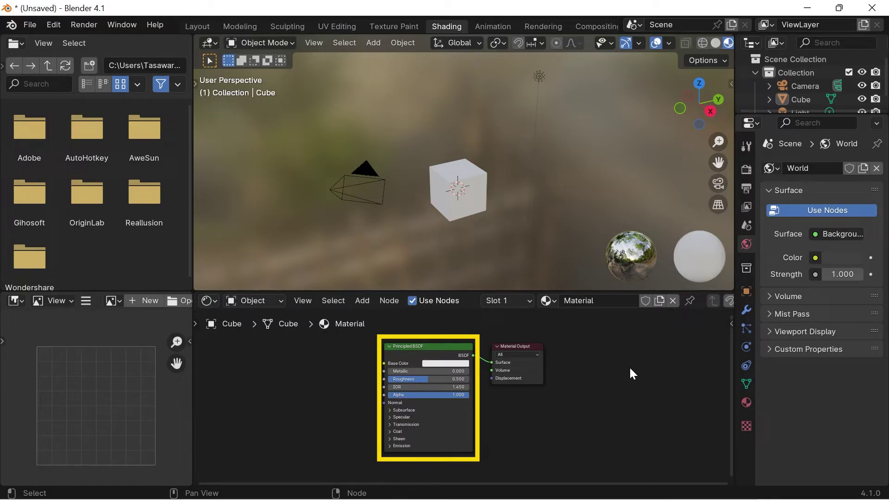
click(449, 350)
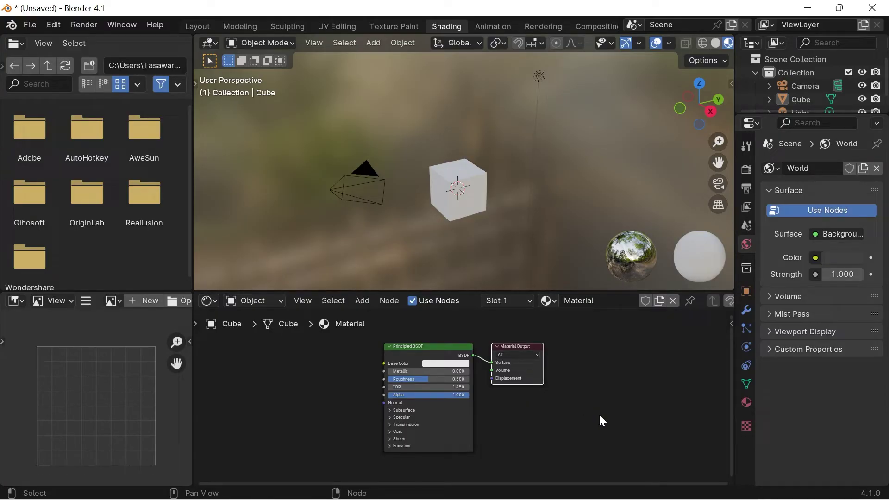
scroll(up, 3)
click(570, 383)
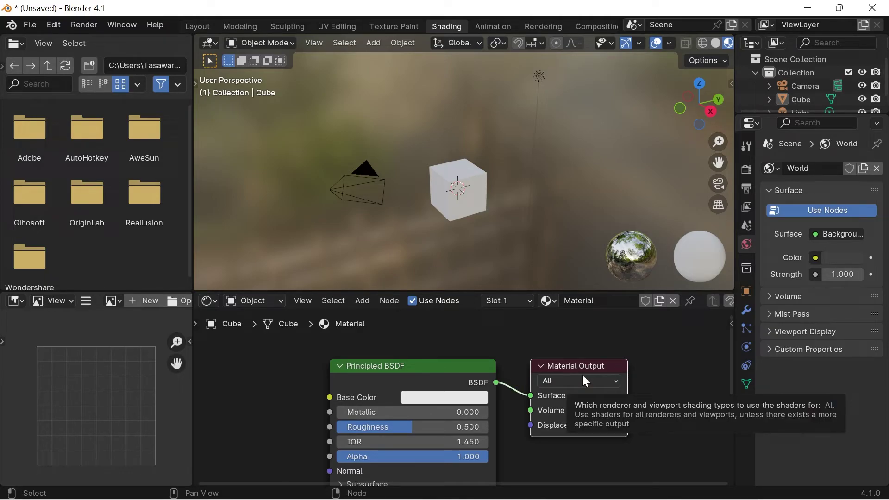
click(454, 369)
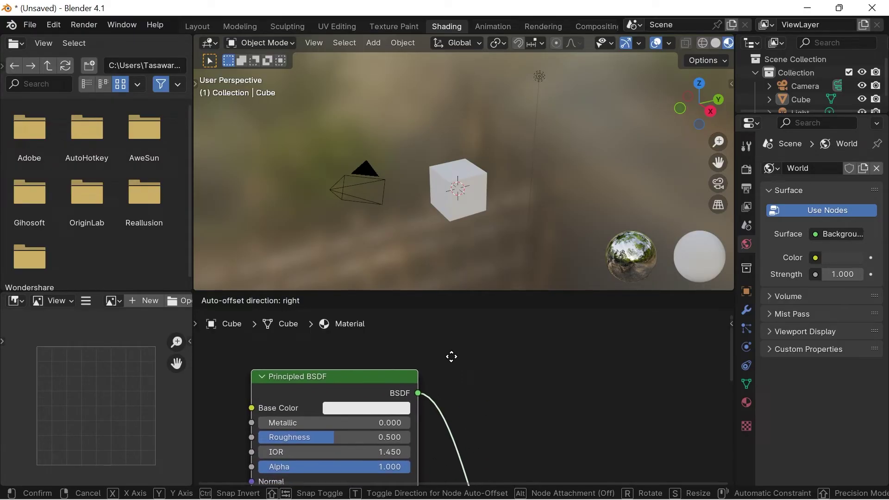
- Cancel the node move, unplug the BSDF from Surface and reconnect it
right_click(487, 354)
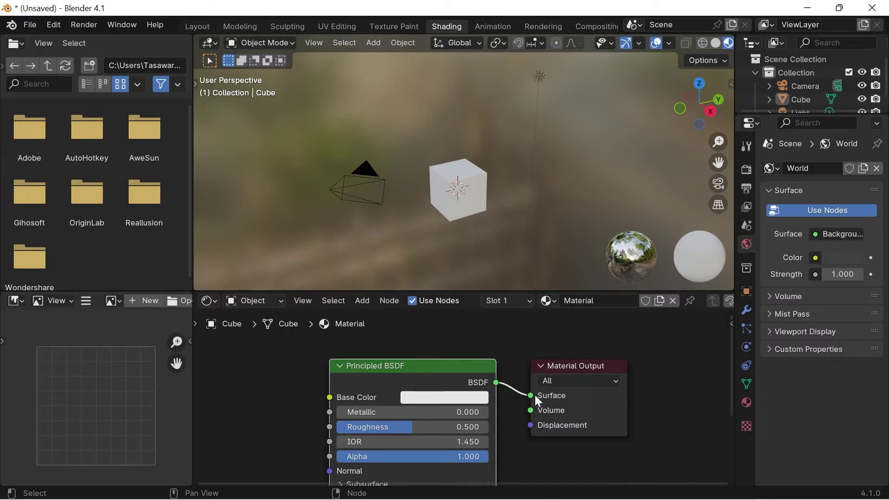
click(537, 397)
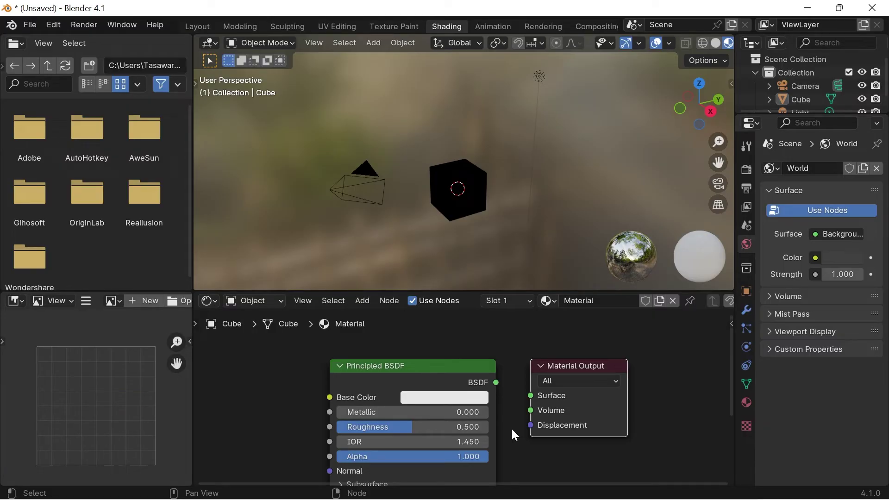
click(502, 384)
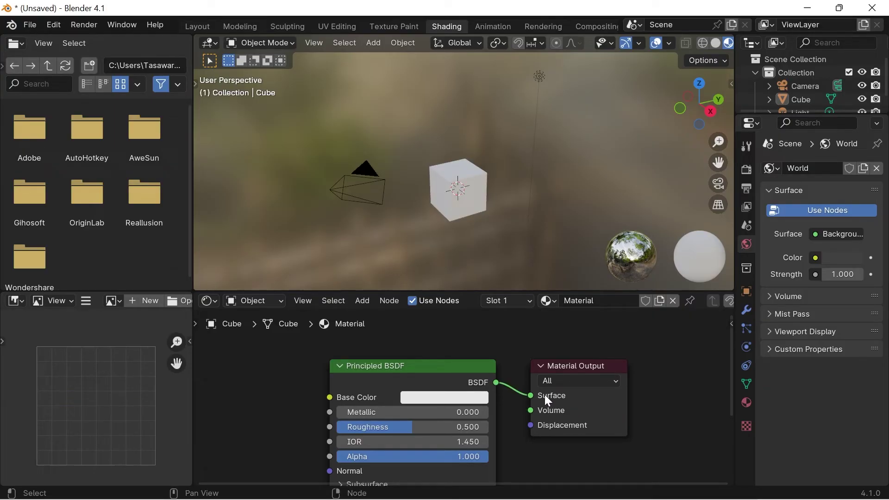
- Route the BSDF into Volume, then back into Surface, and show the shader type list
click(537, 397)
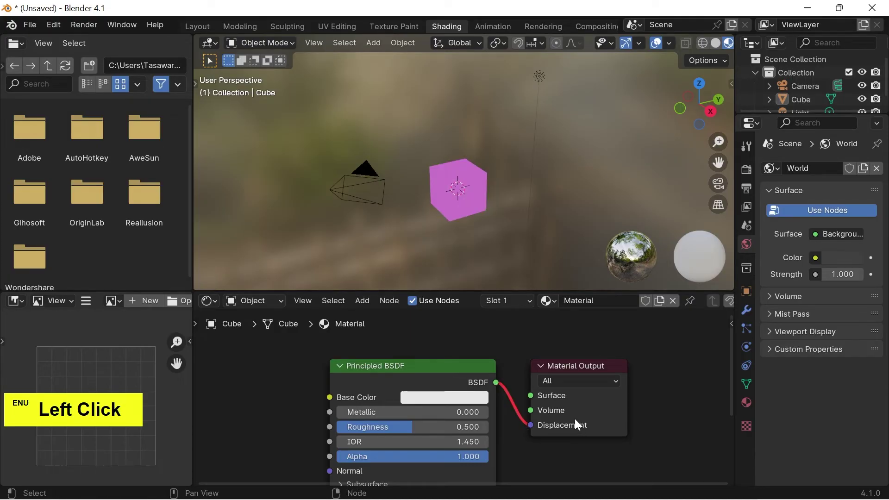
click(535, 426)
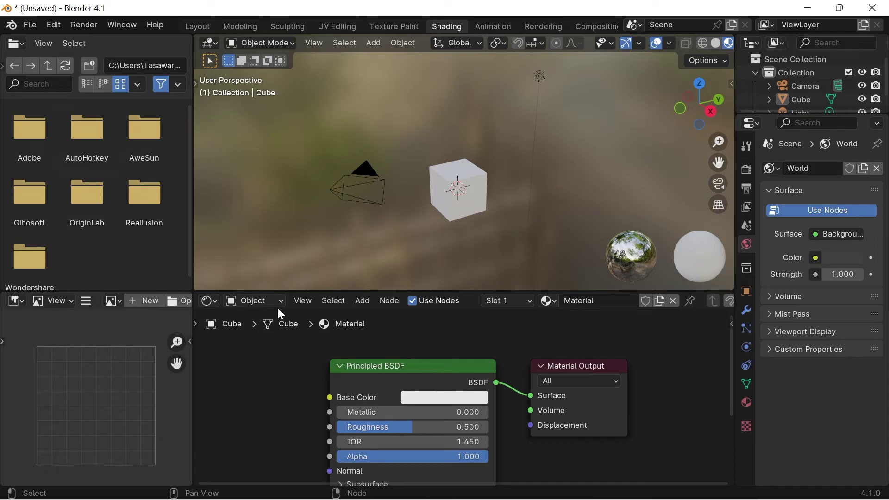
click(281, 306)
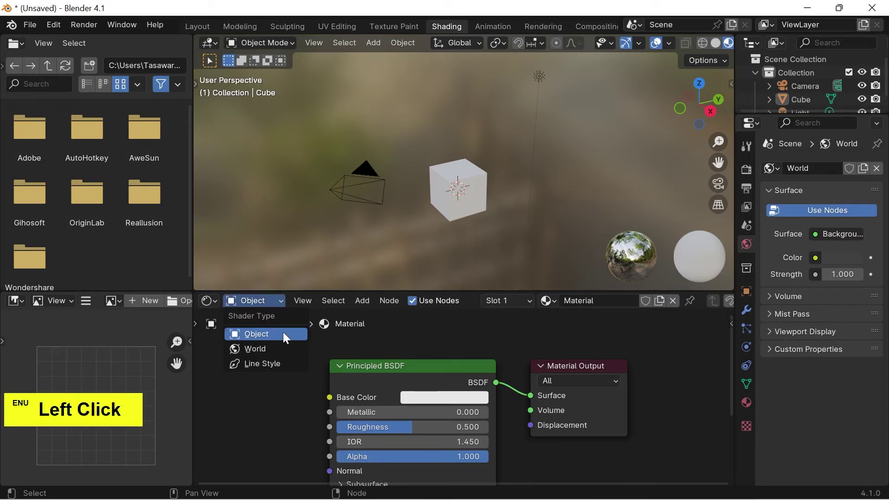